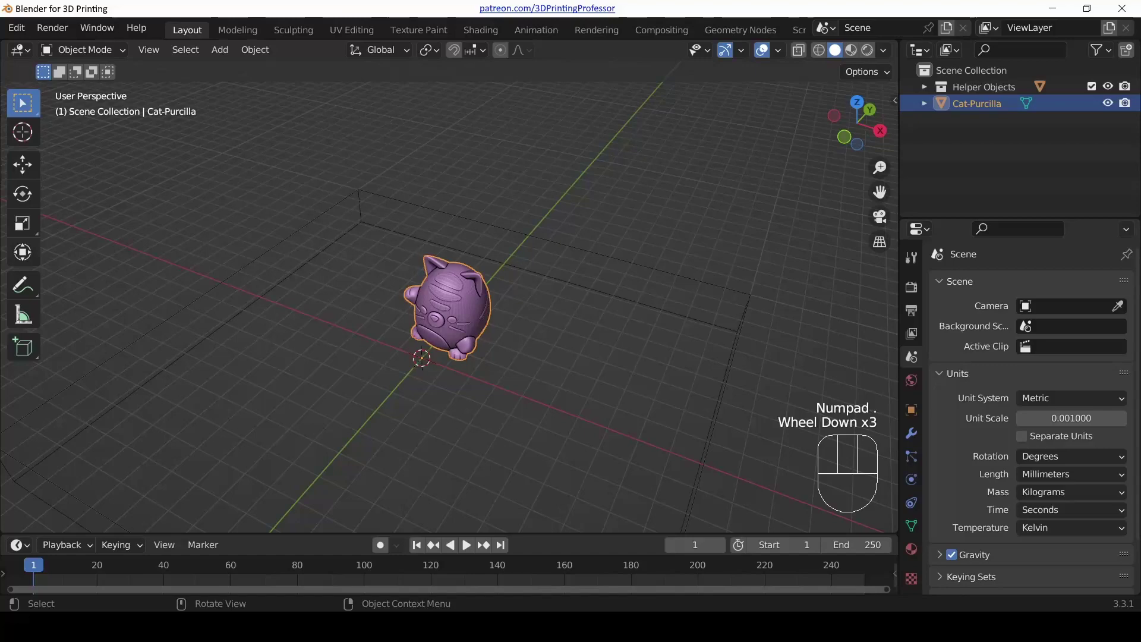
Step: Orbit and zoom around the Cat-Purcilla model, ending centred on its face
scroll("up", 3)
left_click_drag(475, 389, 522, 327)
scroll("down", 3)
left_click_drag(478, 254, 534, 265)
scroll("up", 3)
left_click_drag(606, 290, 424, 295)
left_click_drag(512, 288, 614, 299)
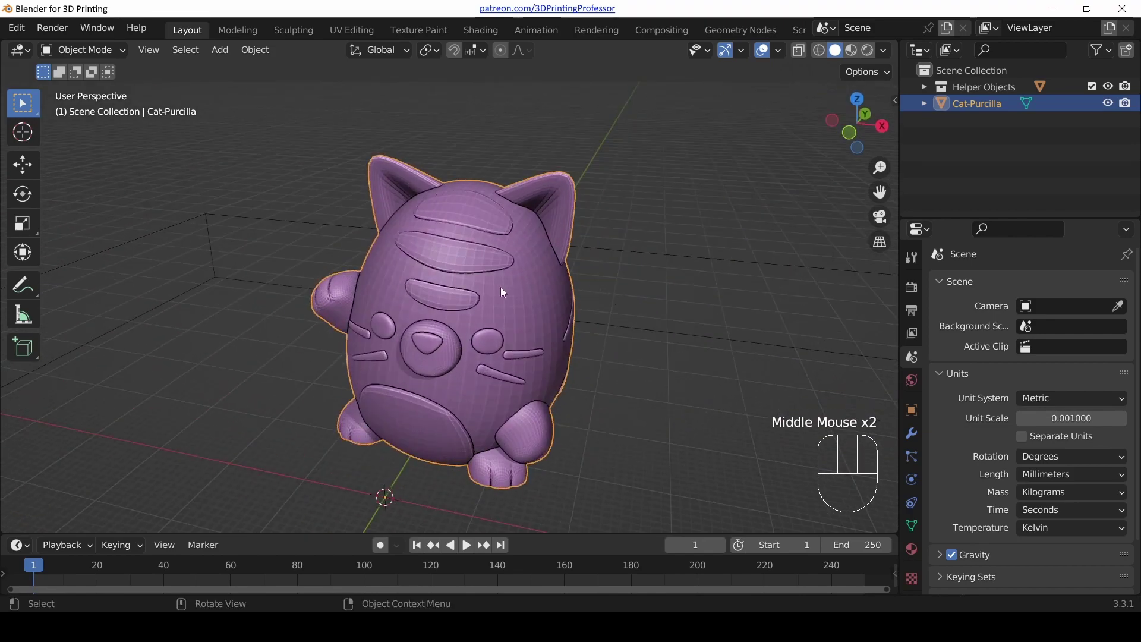
scroll("down", 3)
left_click_drag(398, 380, 425, 347)
scroll("up", 3)
scroll("up", 3)
left_click_drag(515, 205, 457, 254)
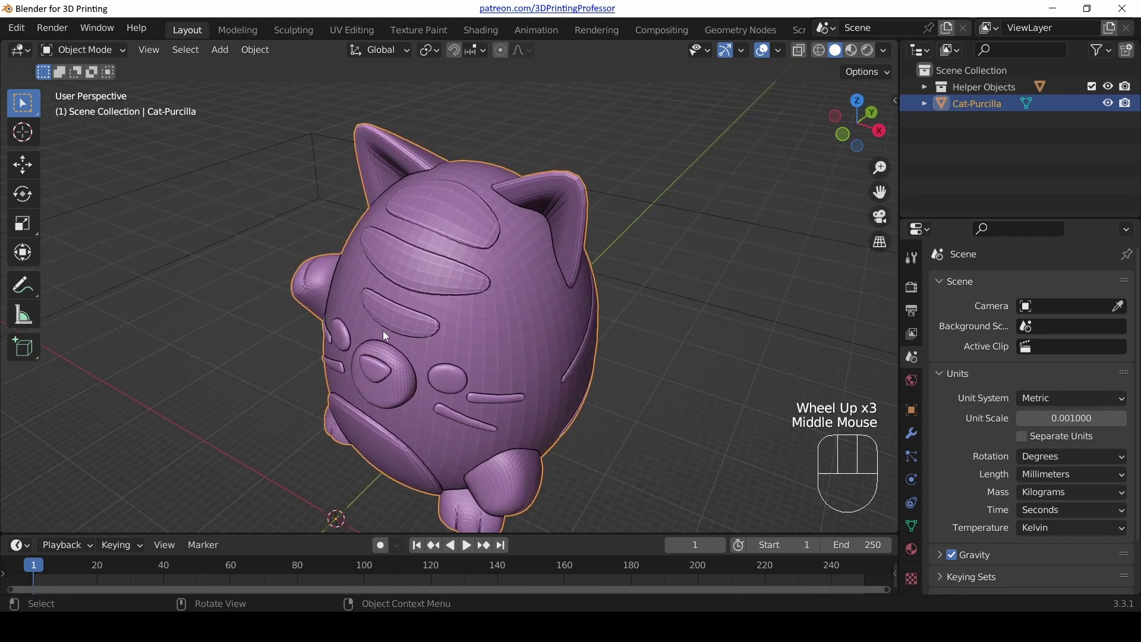
scroll("down", 3)
scroll("down", 3)
left_click_drag(501, 322, 572, 289)
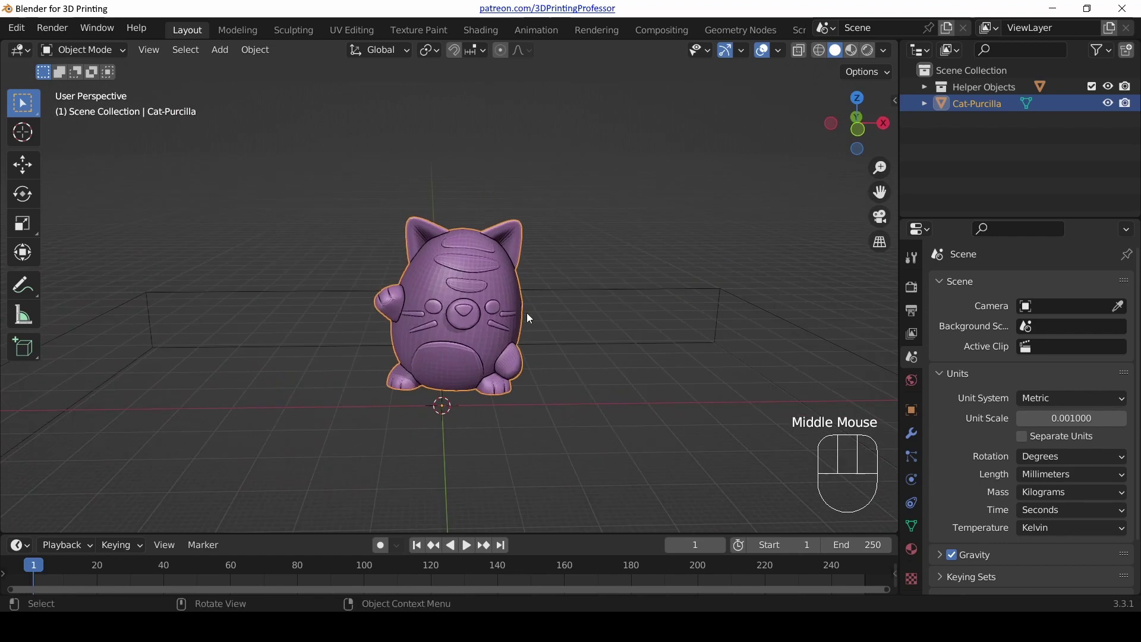
scroll("up", 3)
scroll("down", 3)
scroll("up", 3)
left_click_drag(519, 297, 519, 278)
left_click_drag(542, 288, 534, 301)
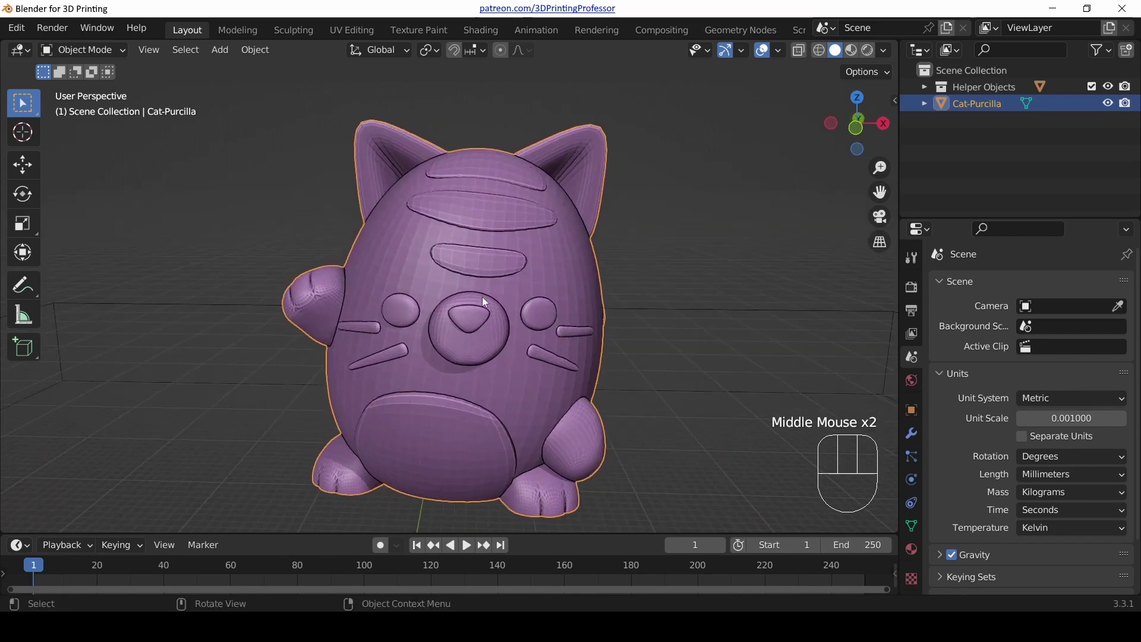
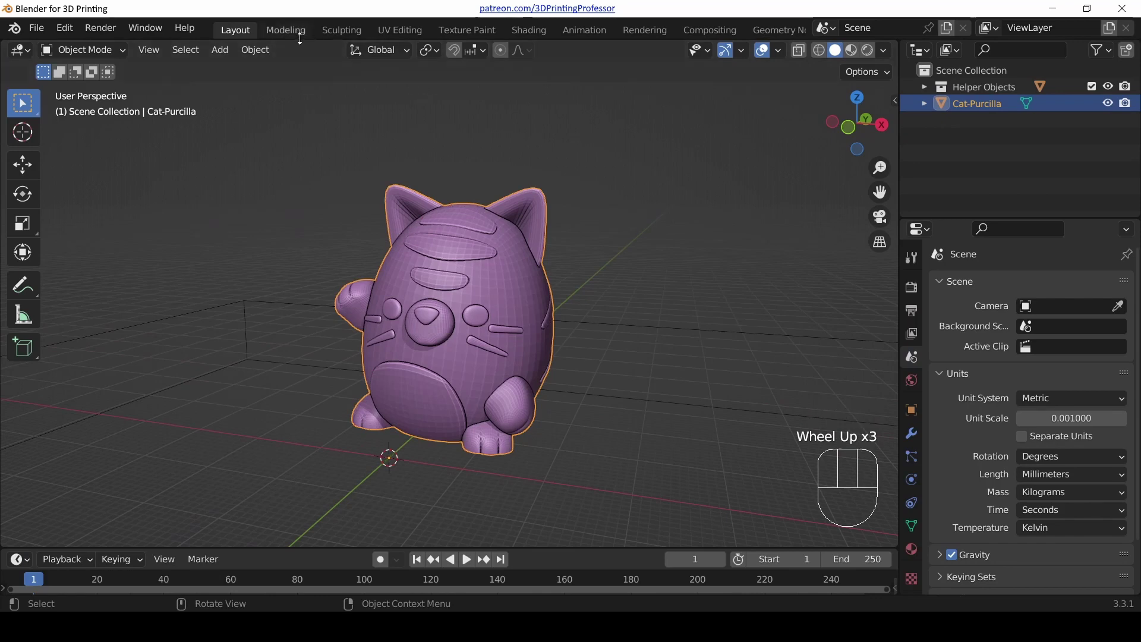
Step: Delete the Modeling workspace tab and scroll the tab bar to its end
left_click_drag(290, 33, 208, 81)
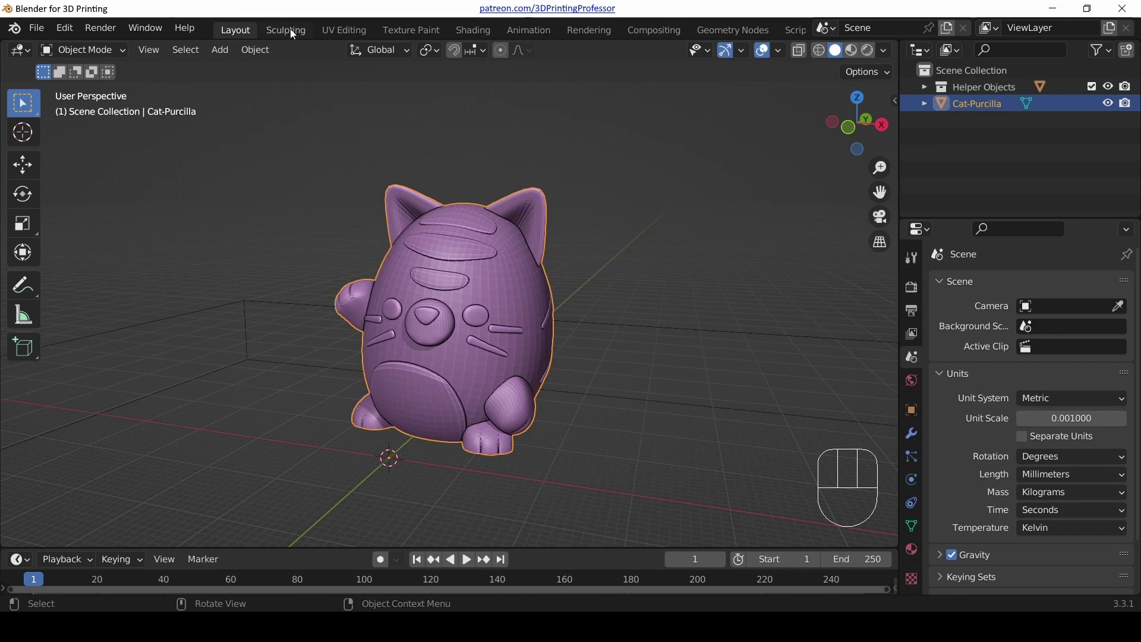
scroll("down", 3)
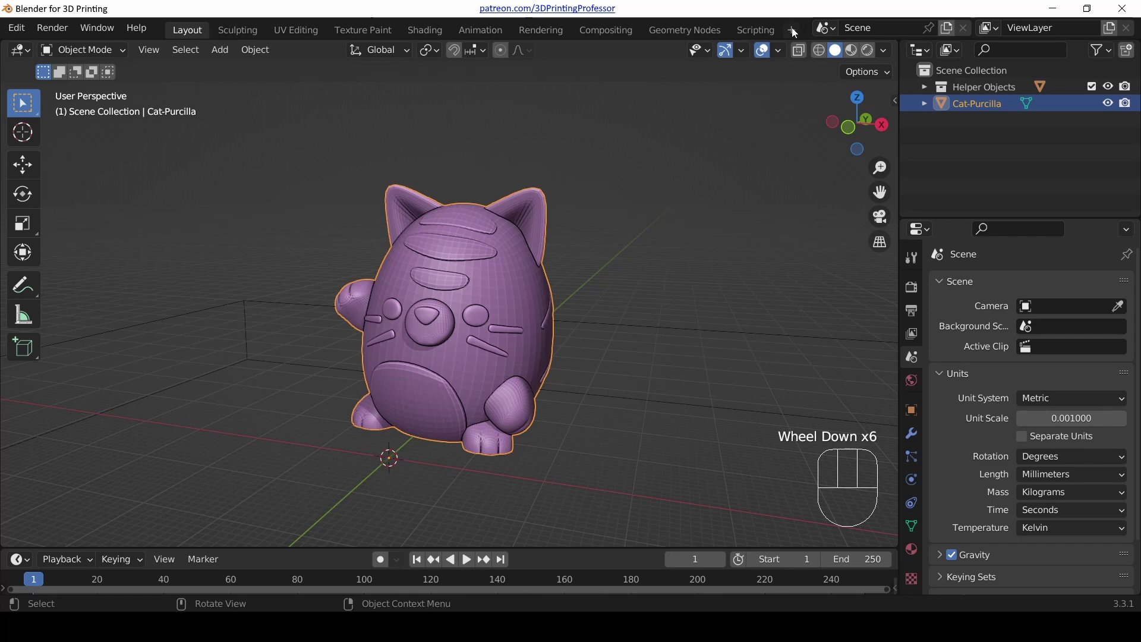
Step: Bring up the Add Workspace menu from the + tab
left_click(792, 33)
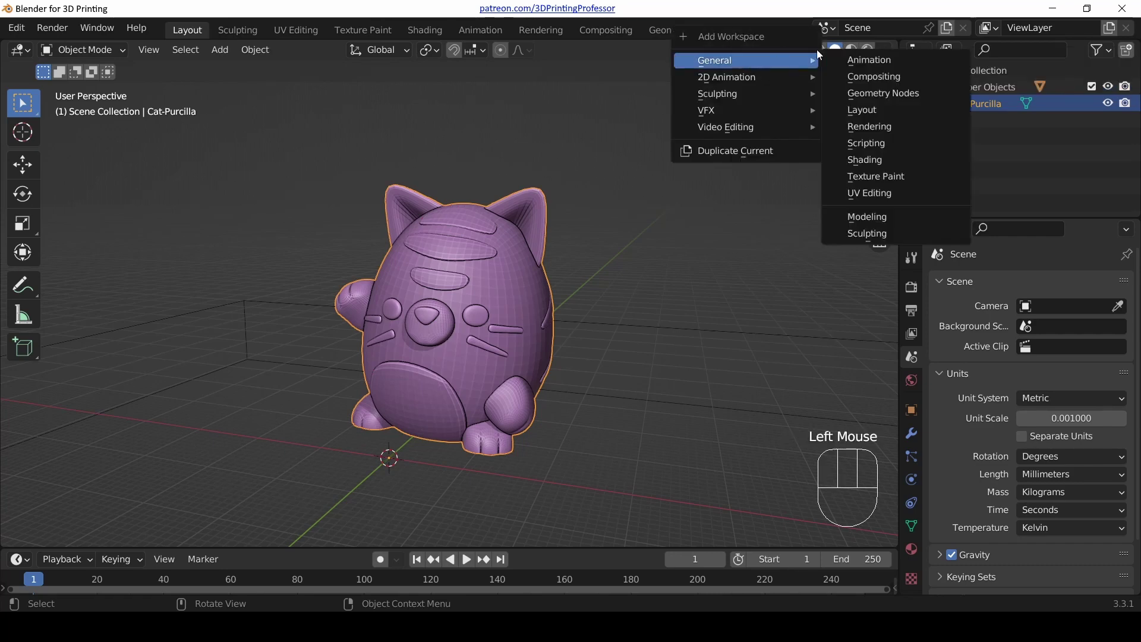
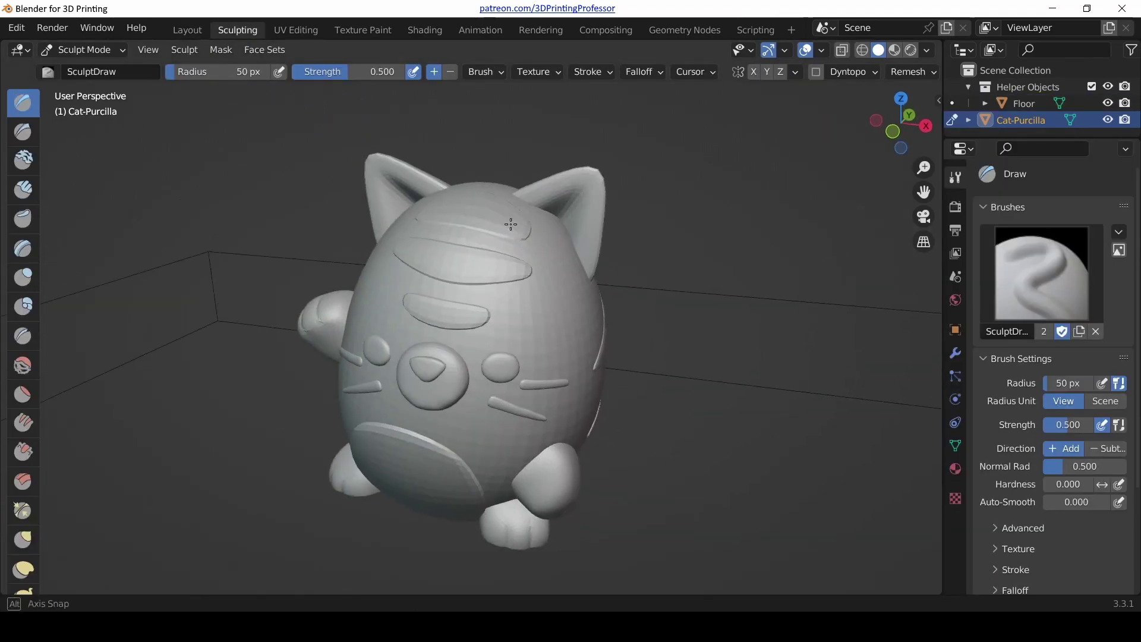
Step: Return to the Layout workspace and try a sculpt stroke on the cat in Sculpt Mode
left_click(198, 32)
middle_click(197, 32)
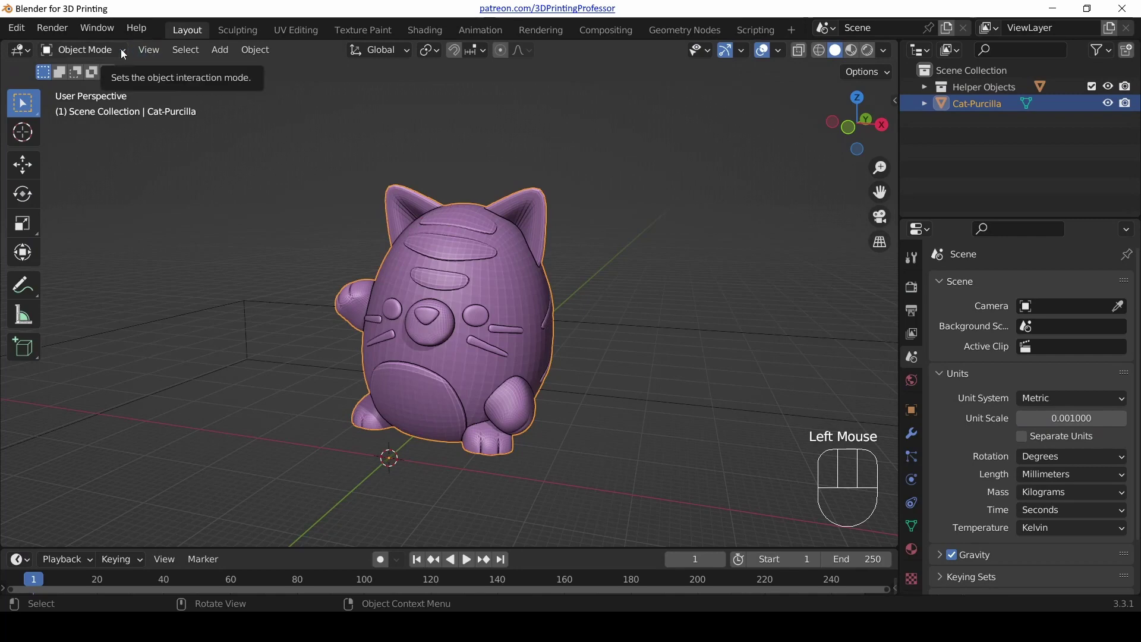
left_click_drag(123, 53, 104, 107)
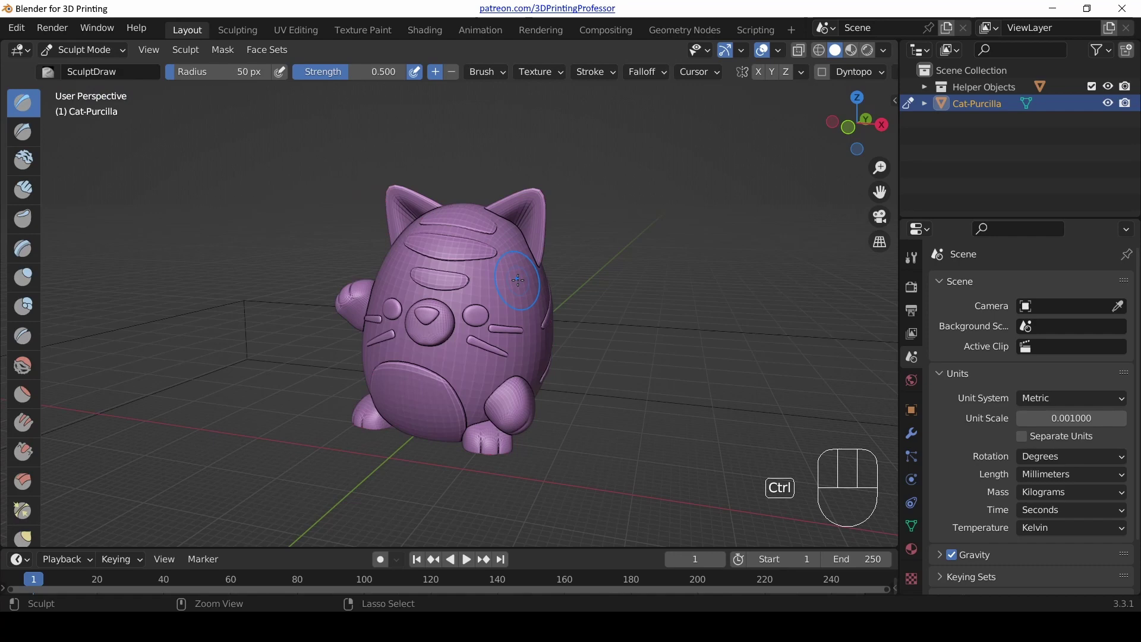
left_click_drag(123, 50, 152, 100)
key("ctrl+Tab")
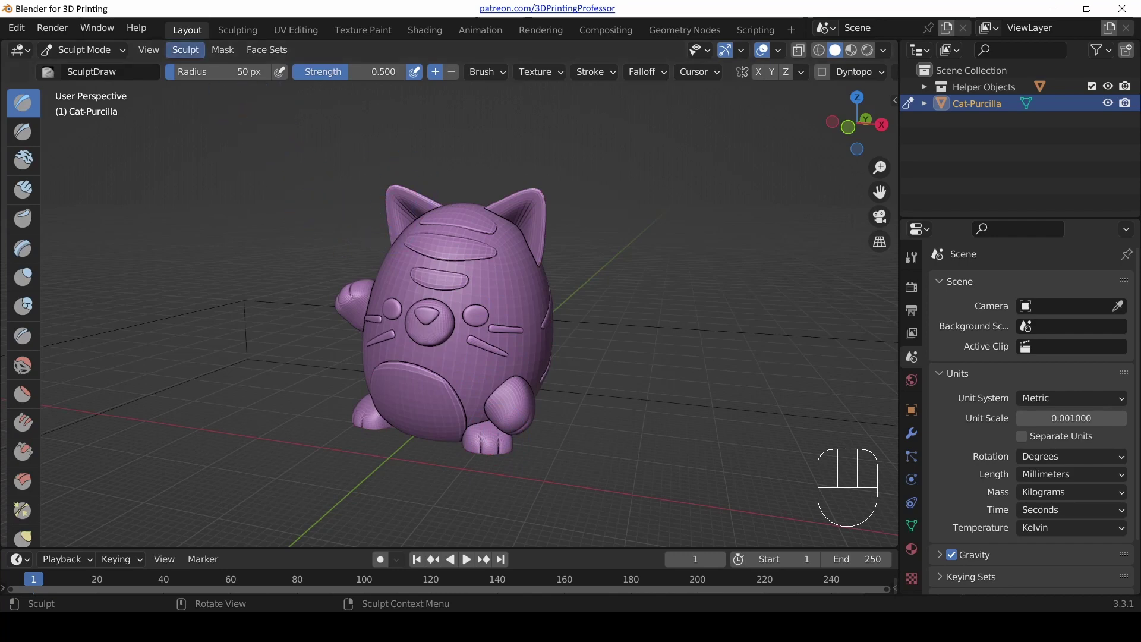
Step: Put Cat-Purcilla back in Object Mode and bring up the Ctrl+Tab mode pie menu
left_click(180, 28)
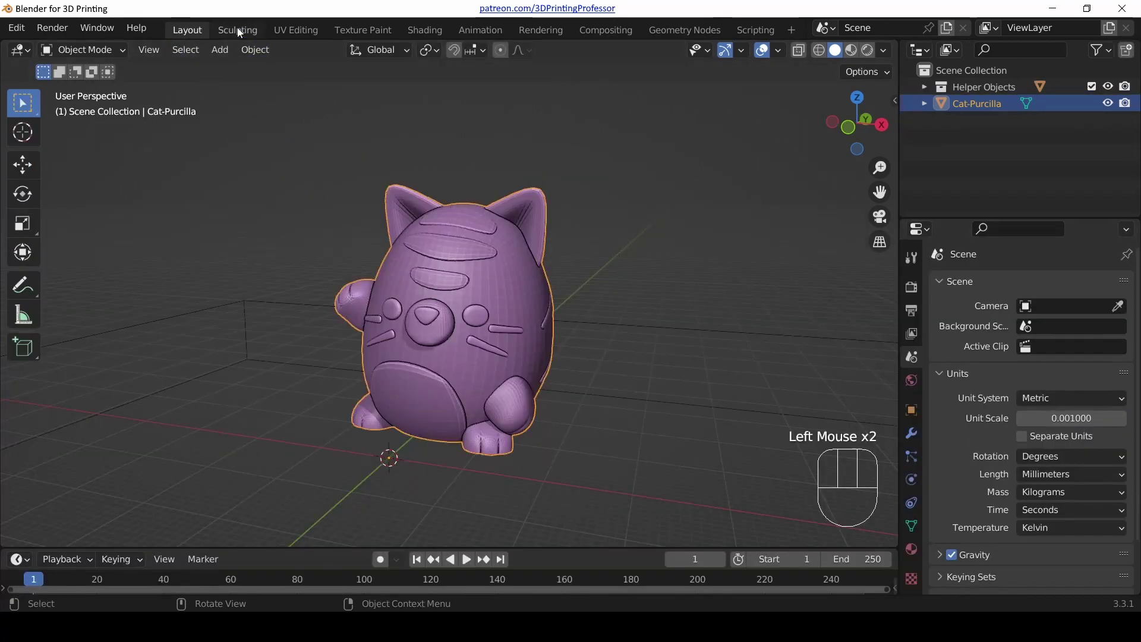
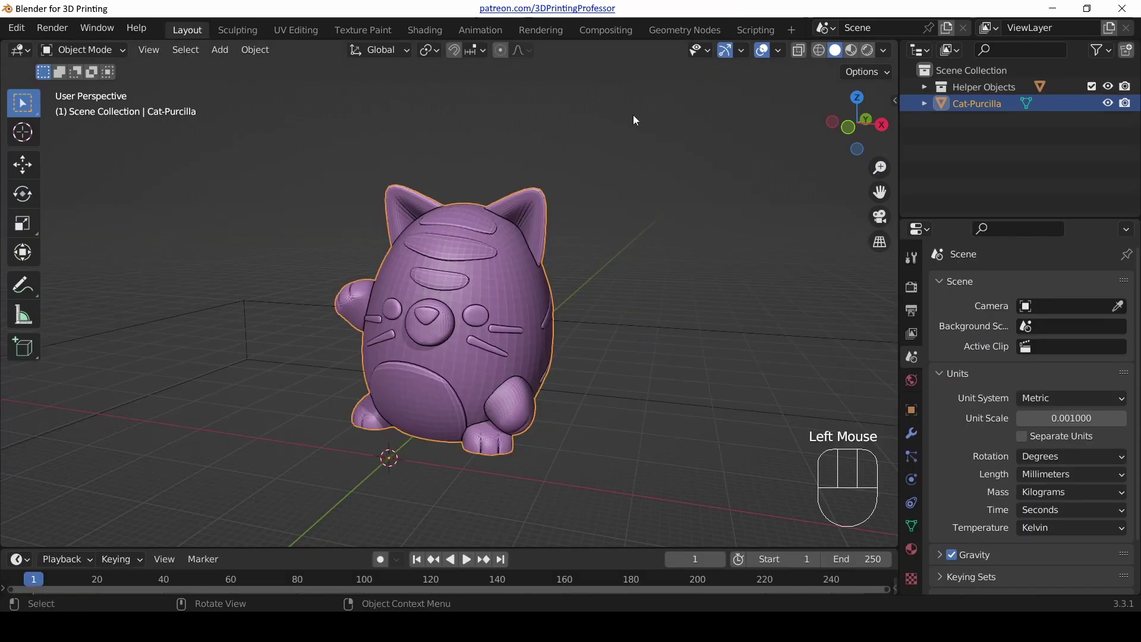
left_click(919, 259)
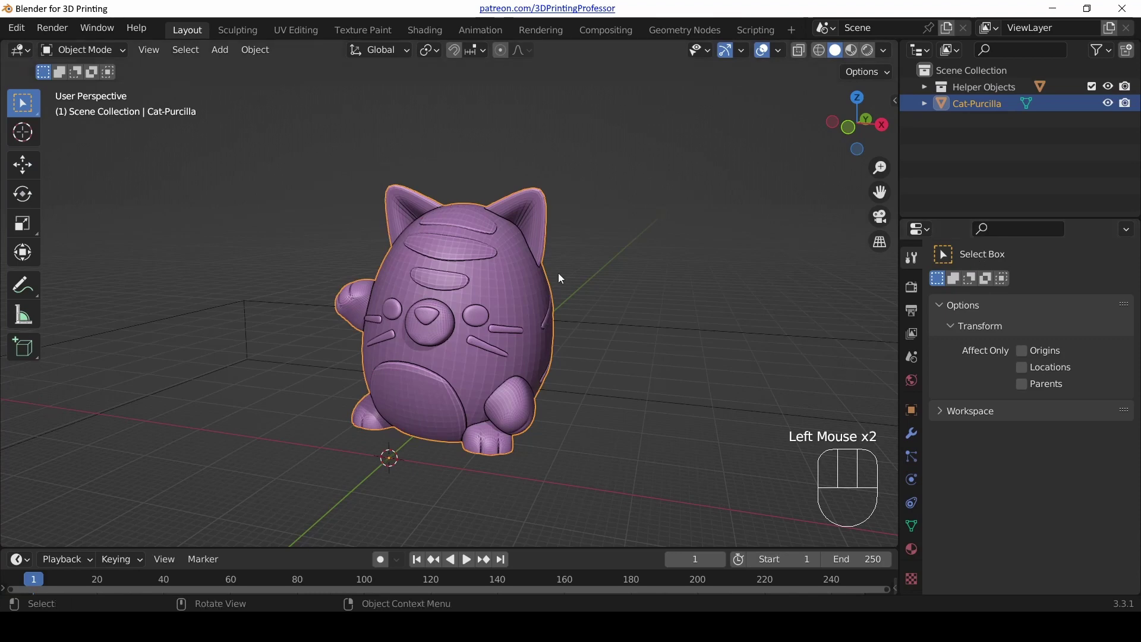
key("ctrl+Tab")
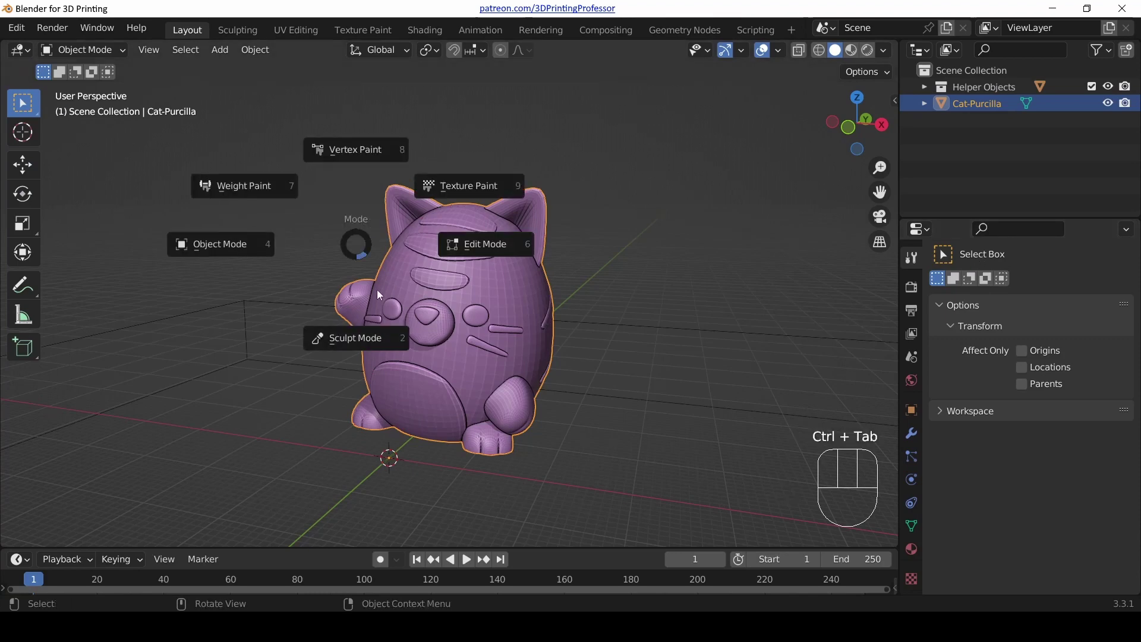
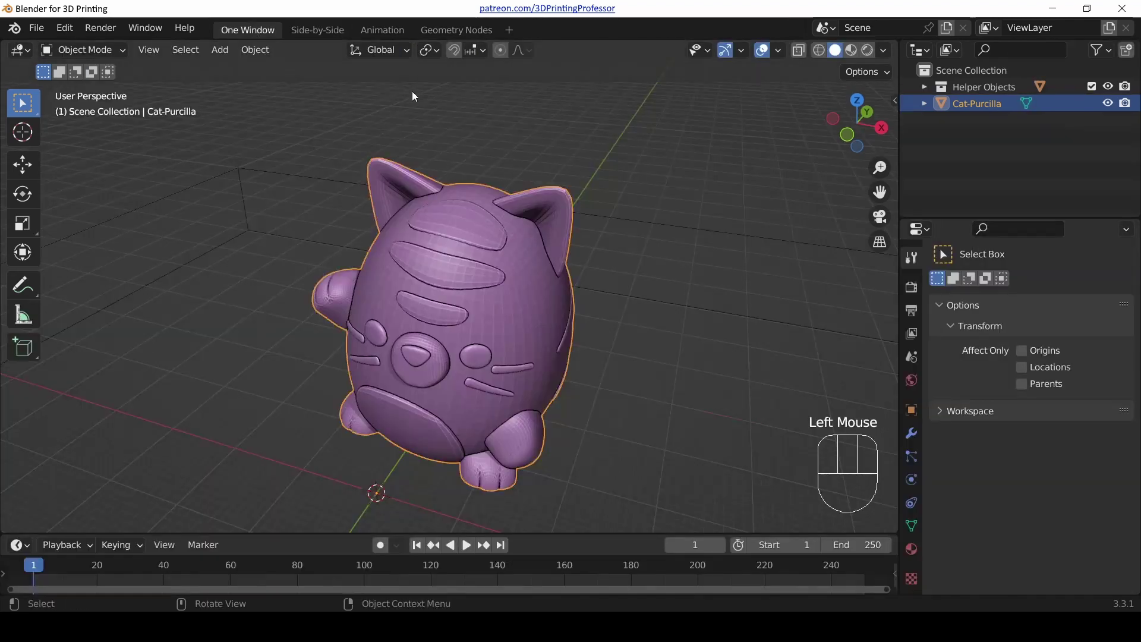
scroll("down", 3)
left_click_drag(498, 305, 499, 262)
scroll("up", 3)
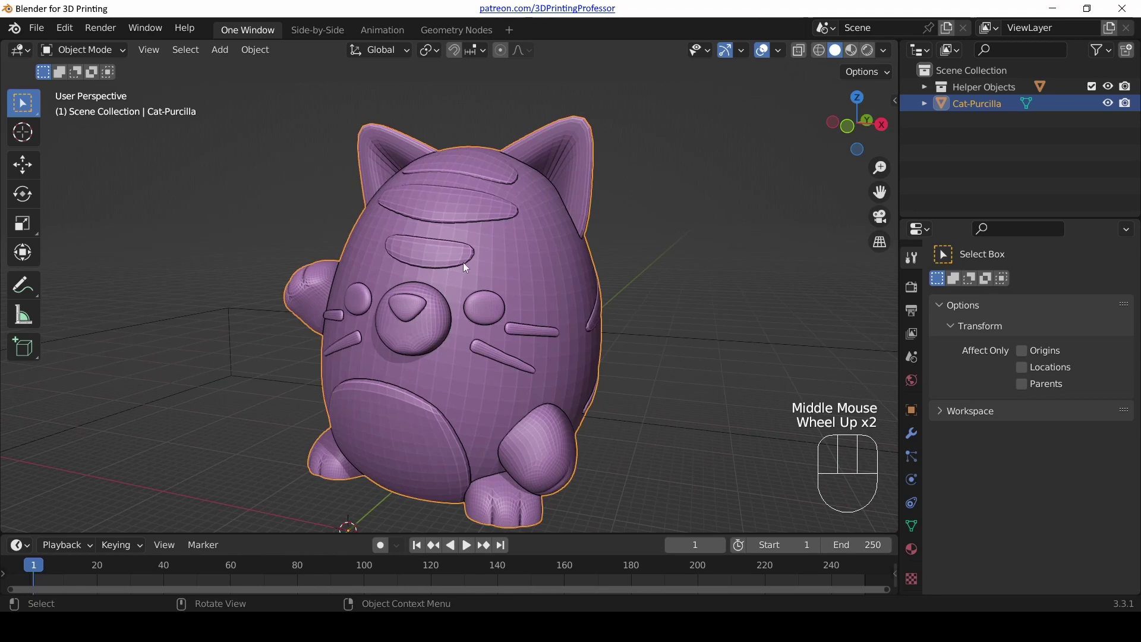
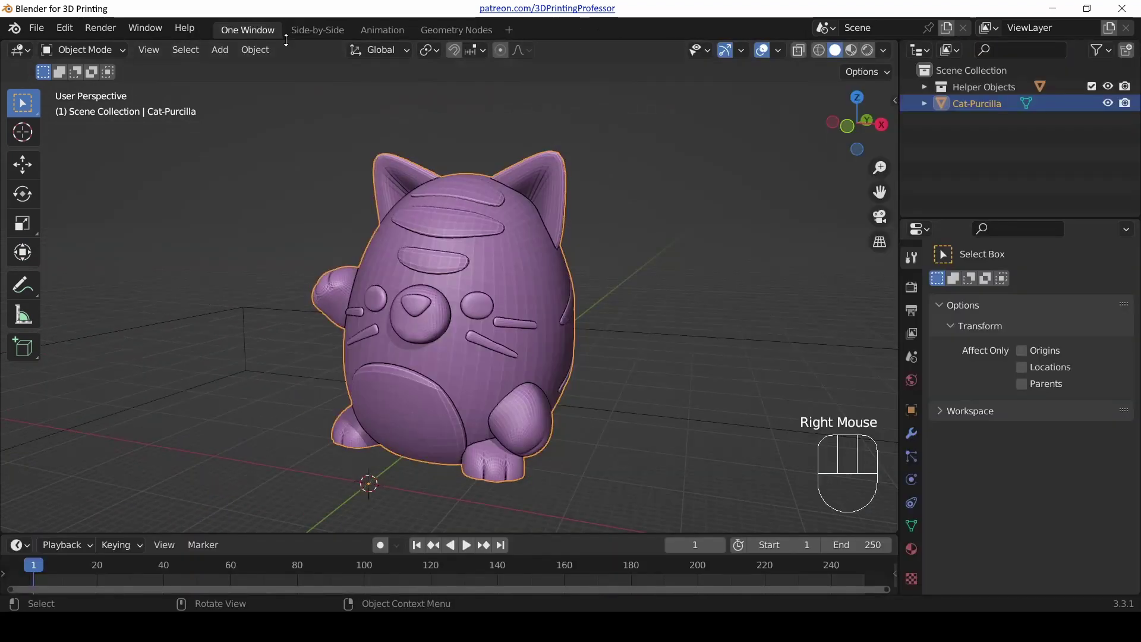
scroll("down", 3)
scroll("down", 3)
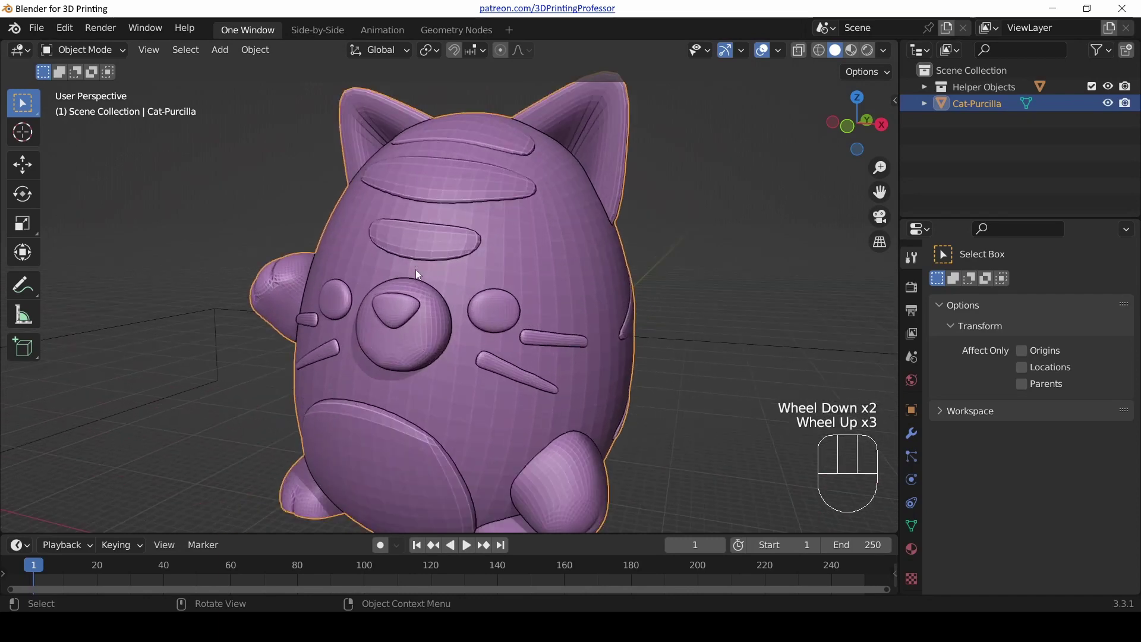
scroll("down", 3)
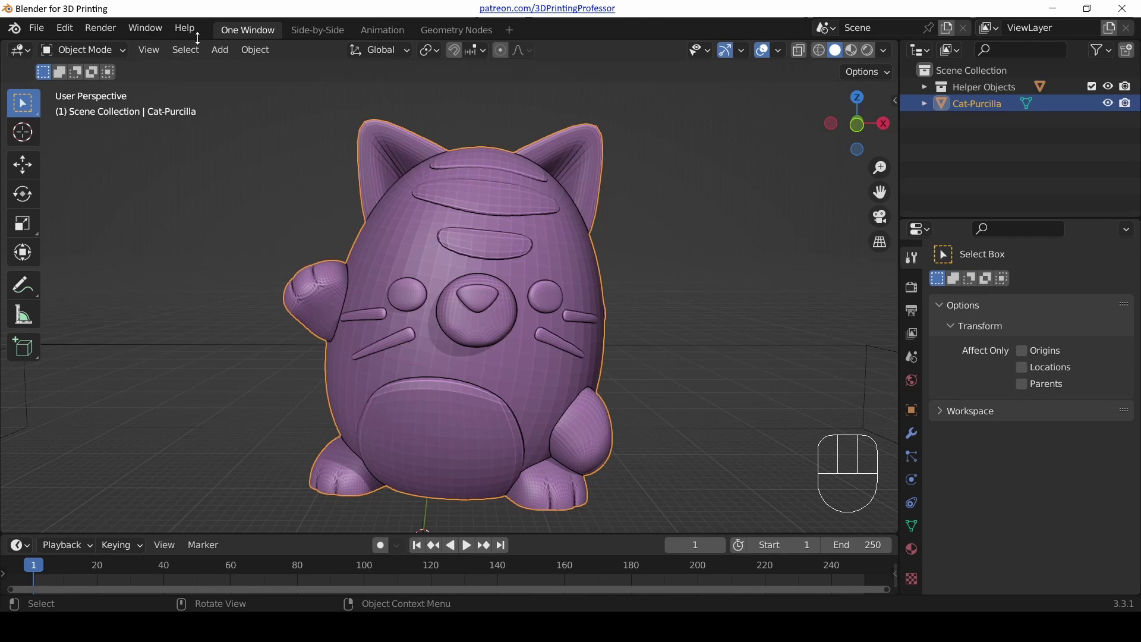
scroll("down", 3)
Step: Delete Cat-Purcilla, save the startup file with only helper objects, and inspect the empty build plate
left_click_drag(522, 216, 486, 241)
key("x")
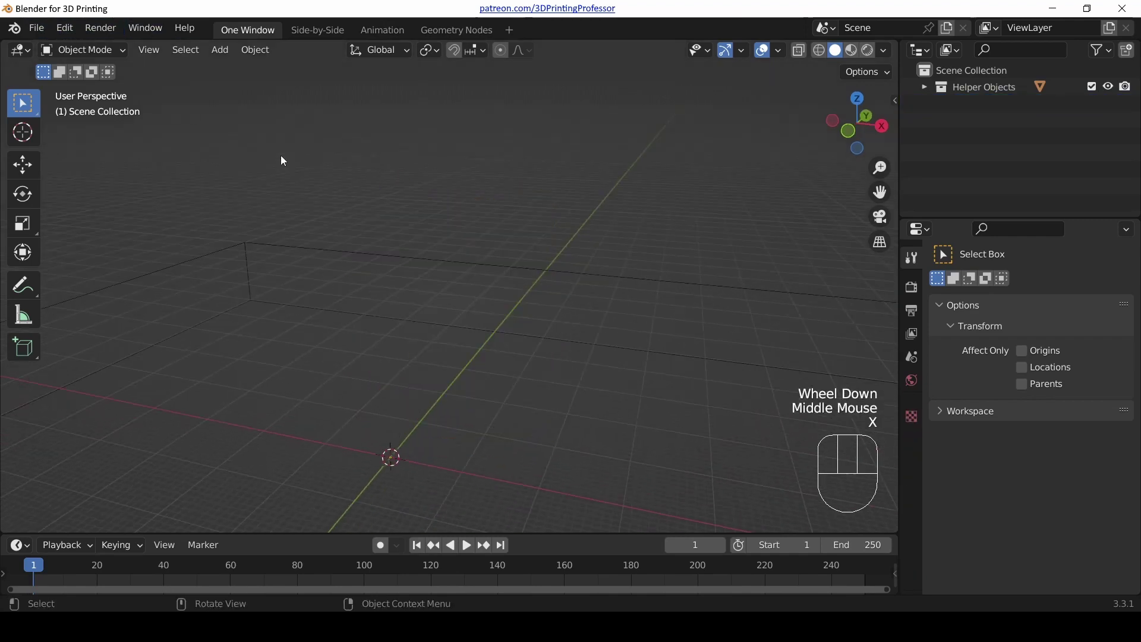
left_click_drag(46, 35, 432, 95)
left_click_drag(41, 40, 237, 339)
scroll("down", 3)
left_click_drag(488, 353, 554, 251)
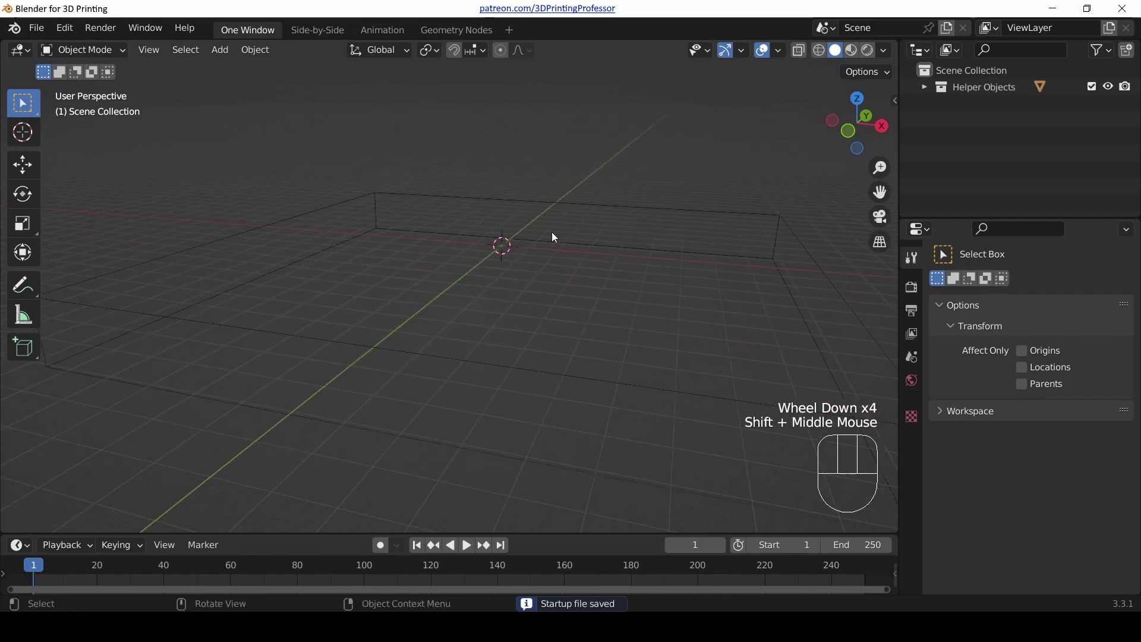
left_click_drag(540, 244, 502, 278)
scroll("down", 3)
left_click_drag(559, 284, 525, 294)
scroll("down", 3)
left_click_drag(521, 306, 611, 298)
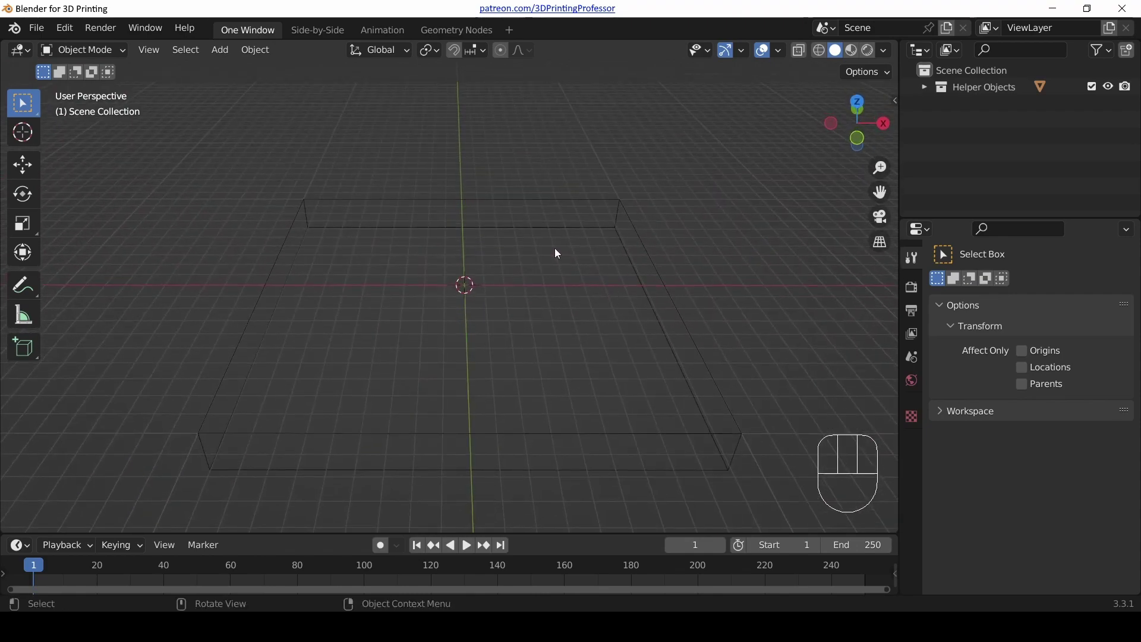
scroll("up", 3)
Step: Undo the deletion to restore Cat-Purcilla into the scene
key("ctrl+z")
left_click_drag(555, 258, 499, 230)
key("KP_Decimal")
scroll("down", 3)
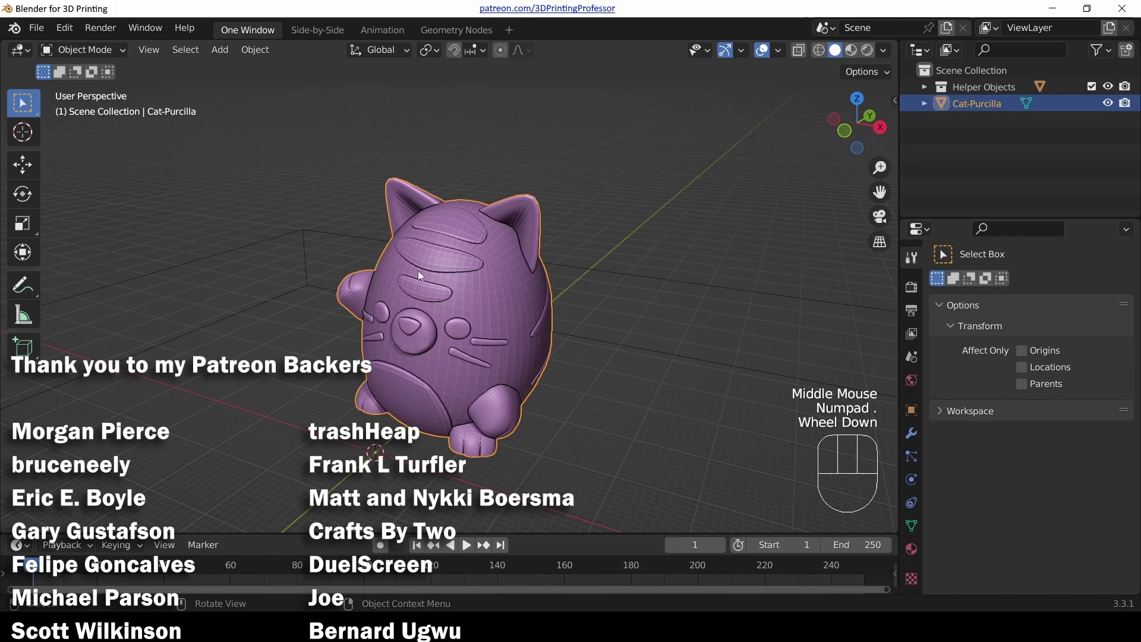
left_click_drag(422, 275, 509, 276)
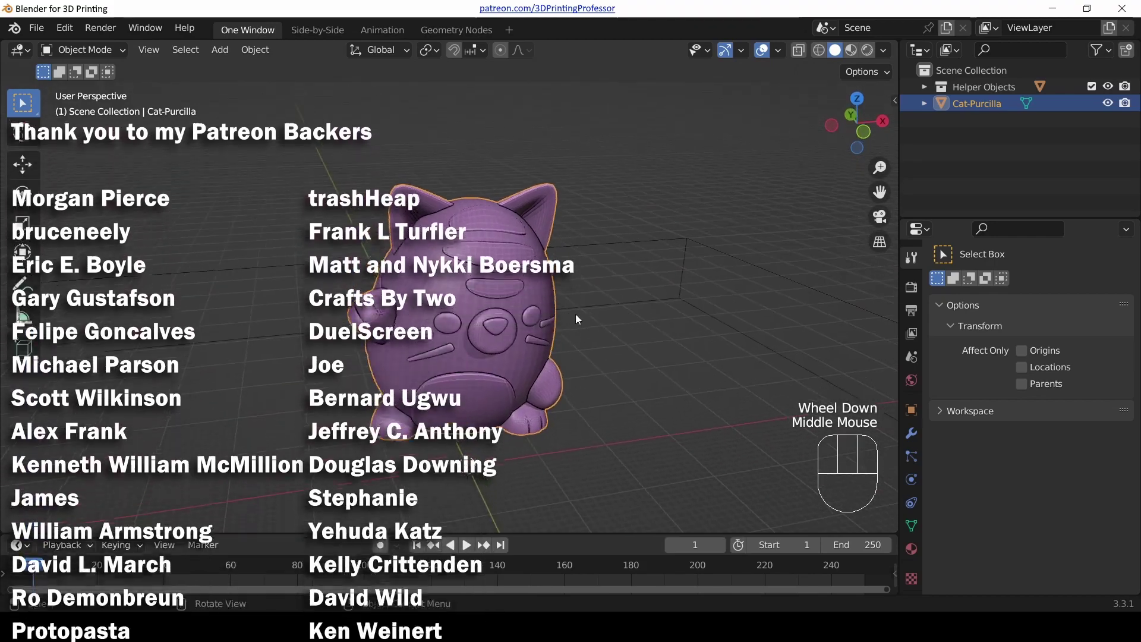
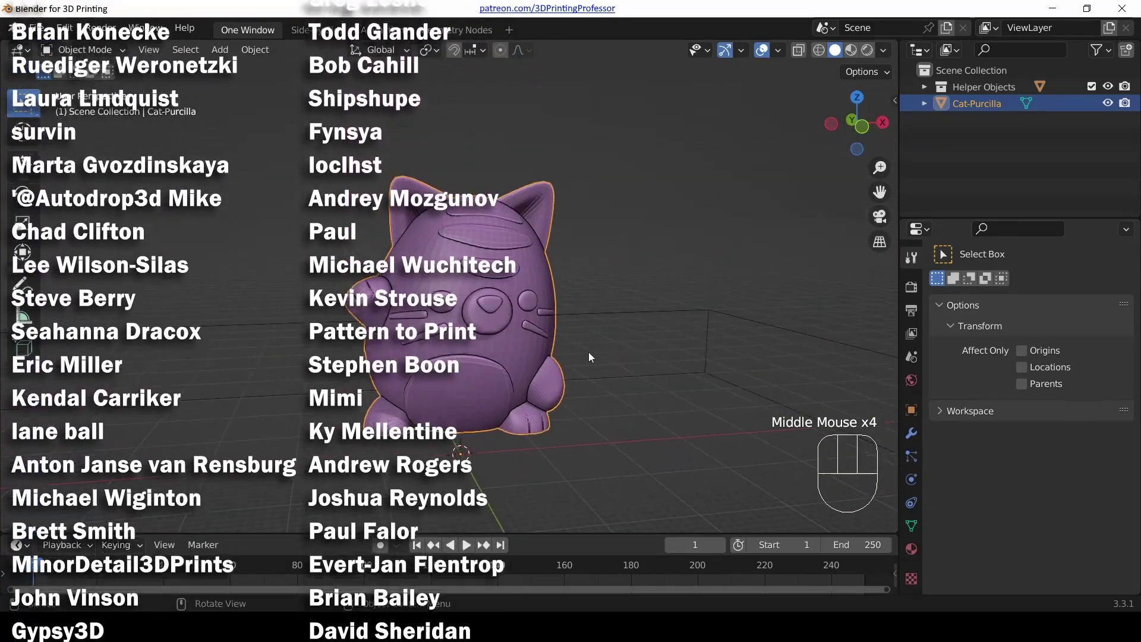
left_click_drag(588, 357, 523, 343)
scroll("up", 3)
middle_click(465, 251)
scroll("down", 3)
left_click_drag(536, 330, 508, 297)
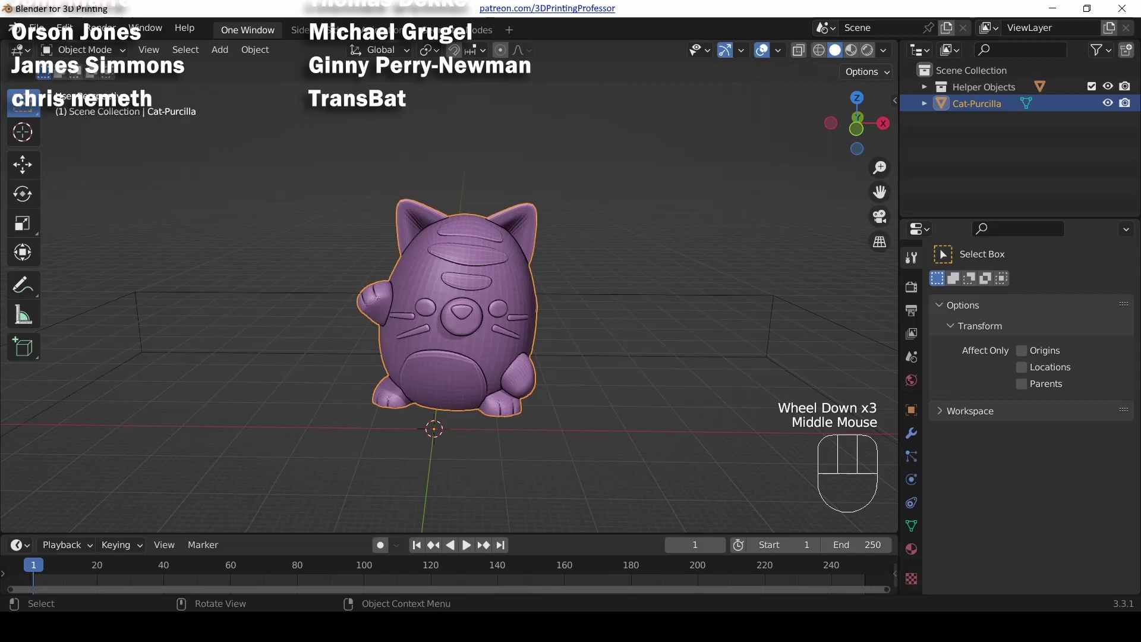